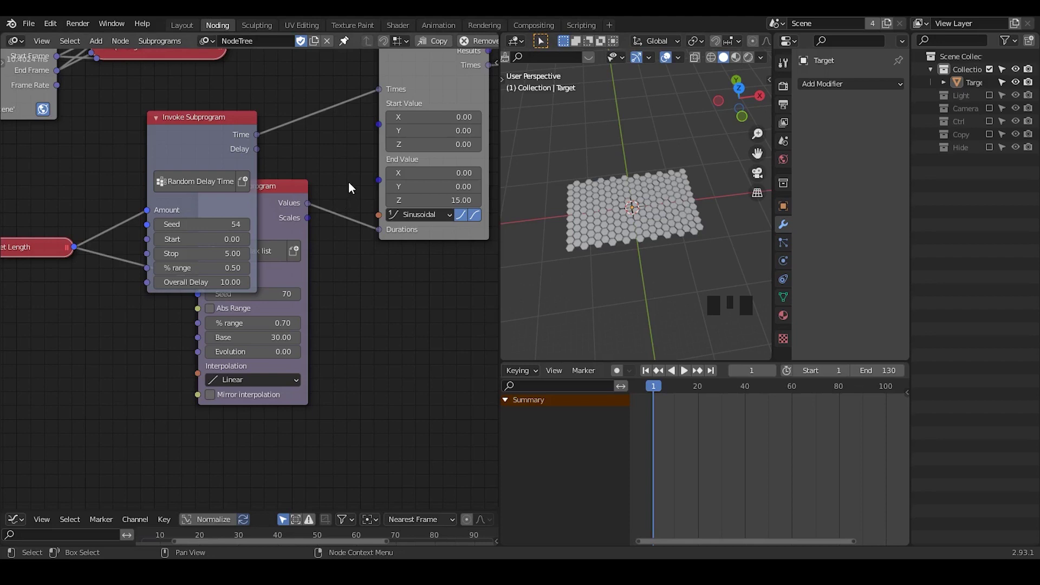
Step: Pan and zoom the node editor to view the whole hexagon-grid node tree
left_click_drag(352, 182, 224, 225)
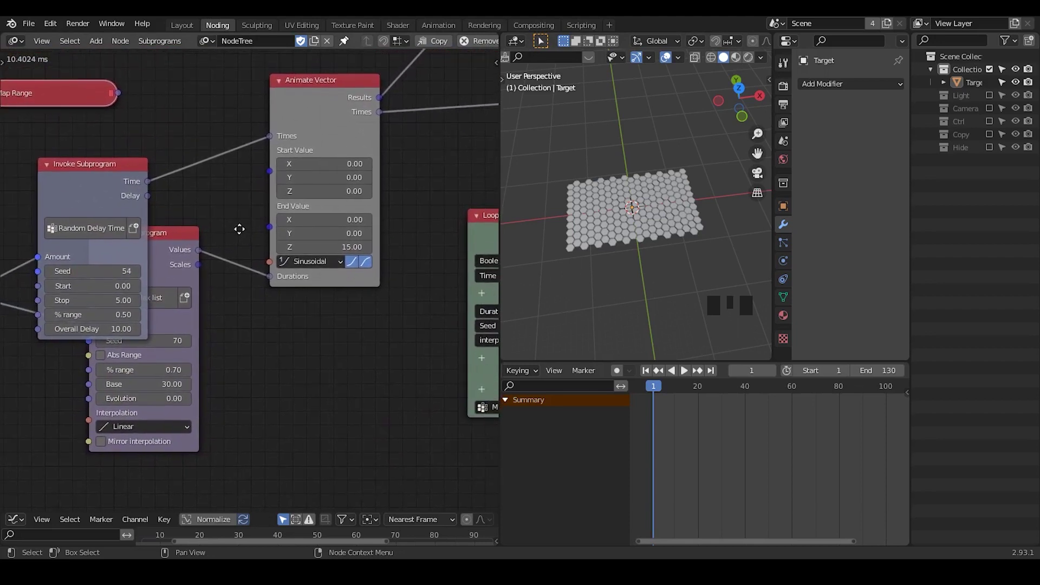
left_click_drag(252, 182, 104, 231)
left_click(103, 231)
left_click_drag(113, 232, 333, 214)
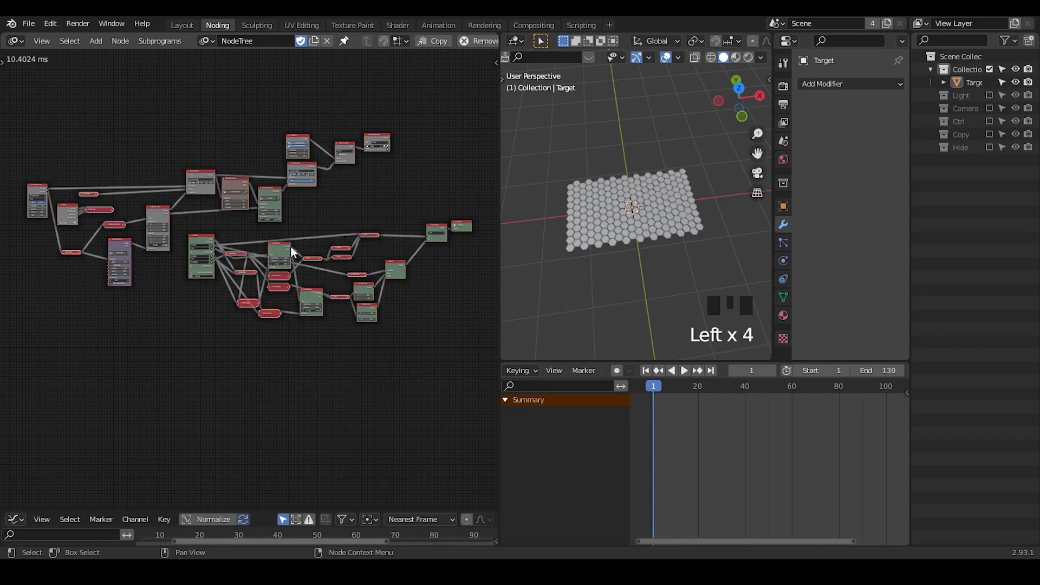
Step: Collapse the Random Delay Time Invoke Subprogram node into a compact pill feeding Animate Vector's Times
left_click(274, 250)
left_click(274, 247)
left_click_drag(279, 250, 375, 258)
left_click(378, 252)
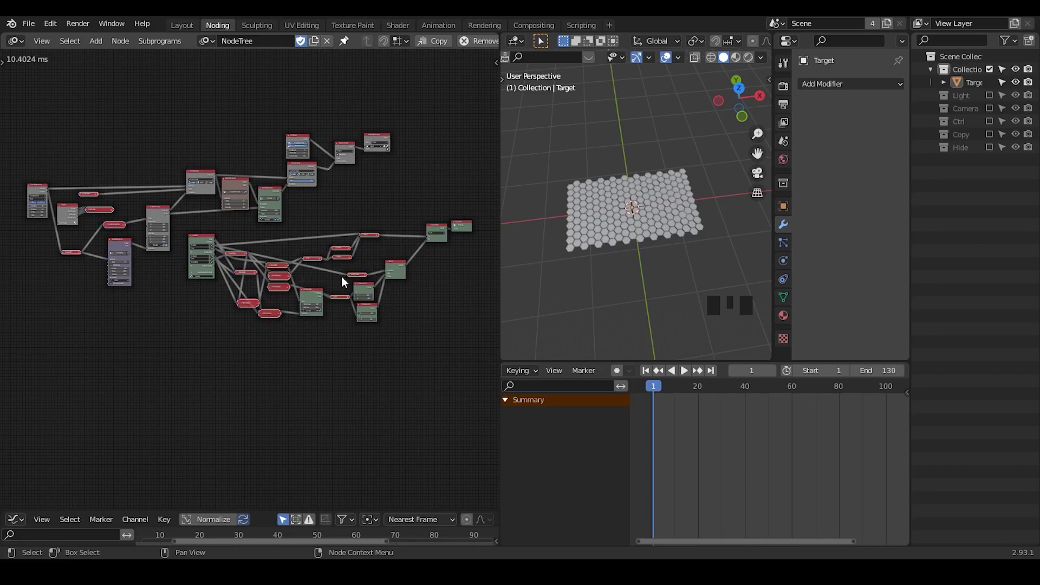
left_click(357, 281)
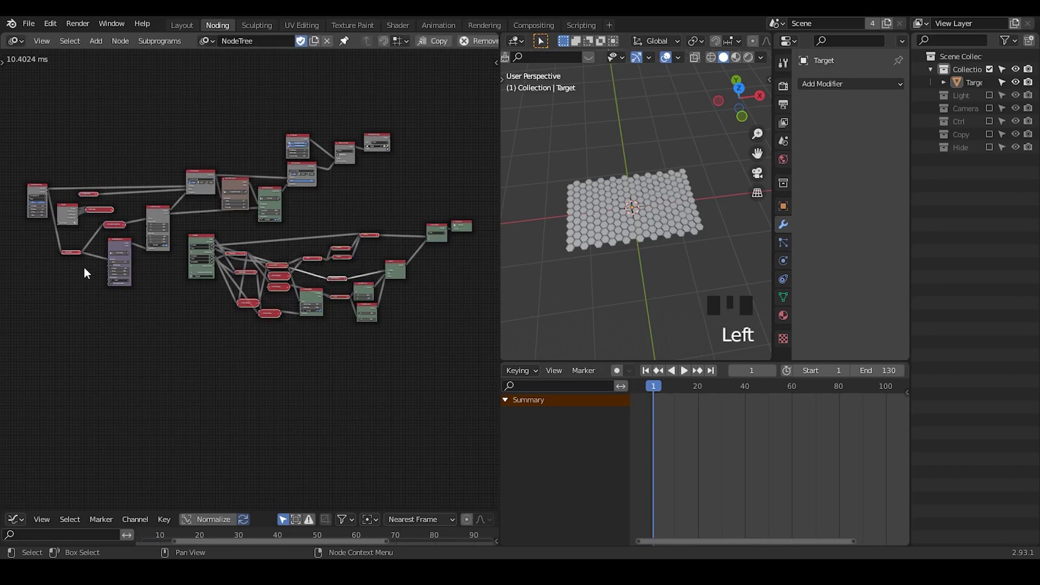
left_click_drag(126, 296, 79, 120)
Step: Collapse the Random Falloff node and bring the Time Info and Map Range nodes into view
left_click(80, 119)
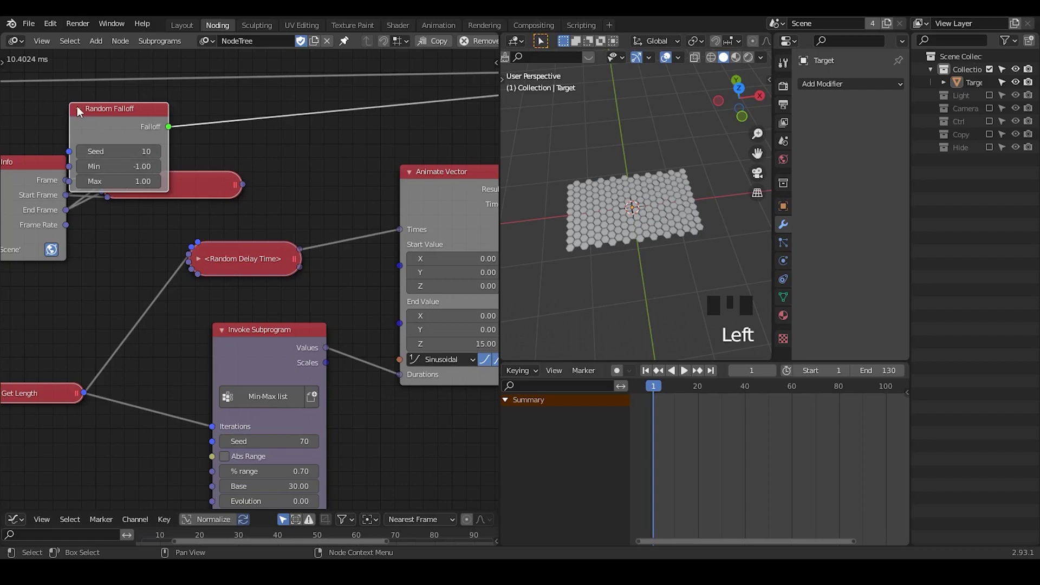
left_click(81, 112)
left_click_drag(105, 111, 180, 213)
left_click_drag(180, 212, 189, 157)
Step: Play the animation to preview the hexagon tiles scattering and reassembling
left_click(188, 158)
left_click_drag(353, 151, 692, 378)
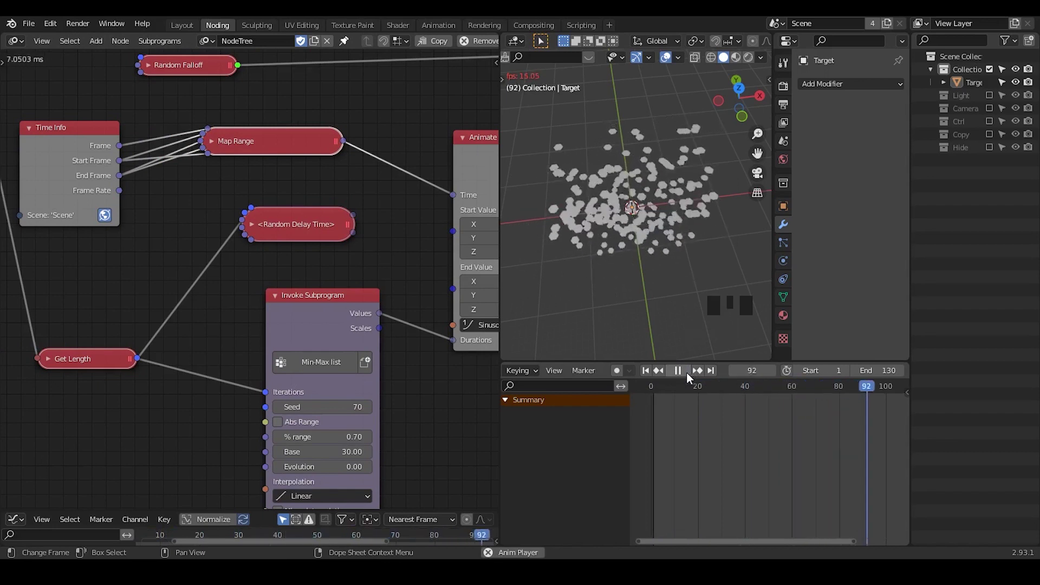
left_click_drag(652, 379, 641, 192)
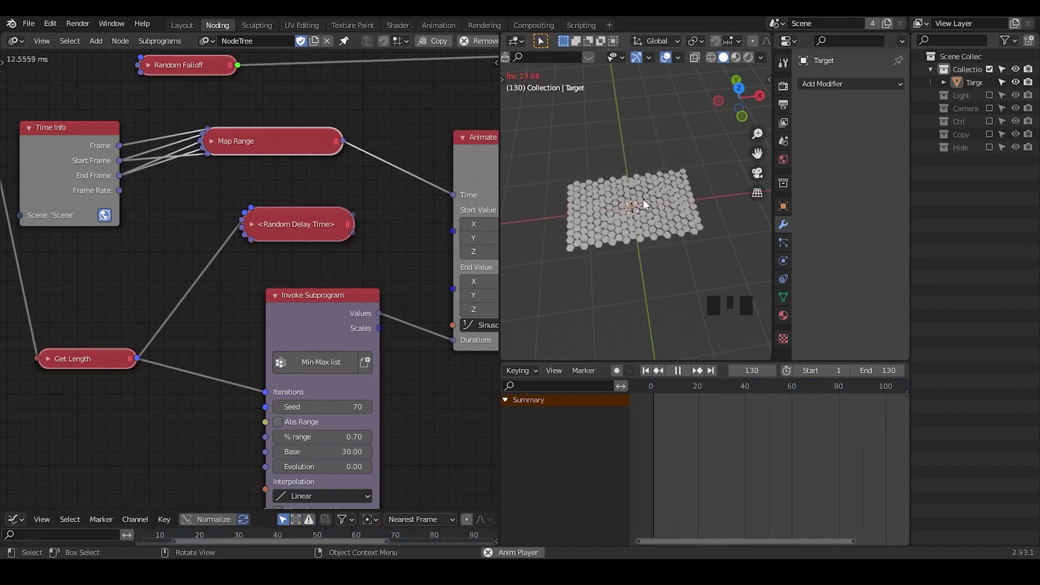
Step: Expand the Random Delay Time node and raise its Overall Delay from 10 to 30
left_click_drag(687, 377, 283, 224)
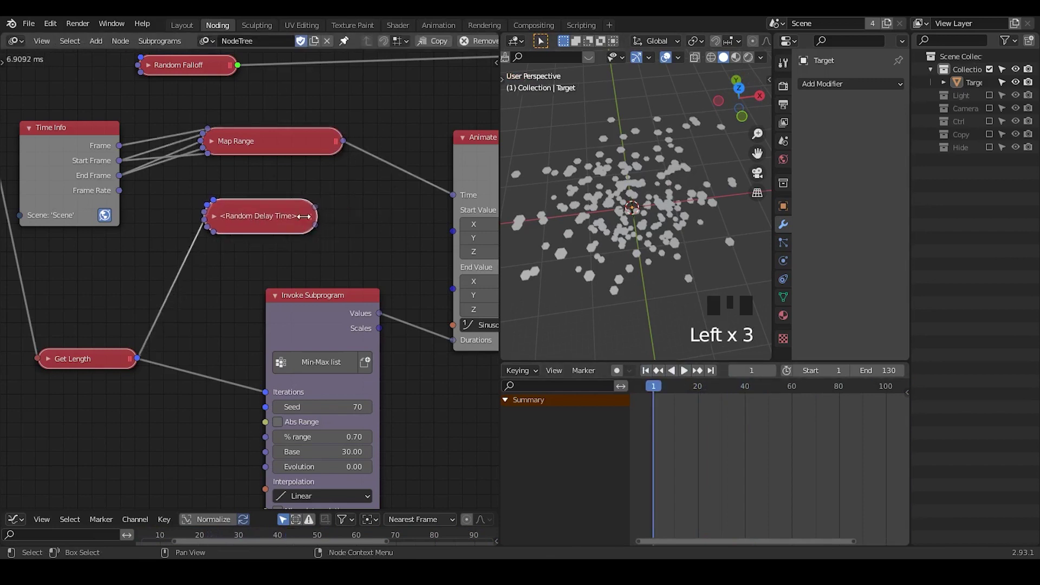
left_click(214, 221)
left_click_drag(243, 226, 602, 198)
left_click_drag(692, 380, 718, 335)
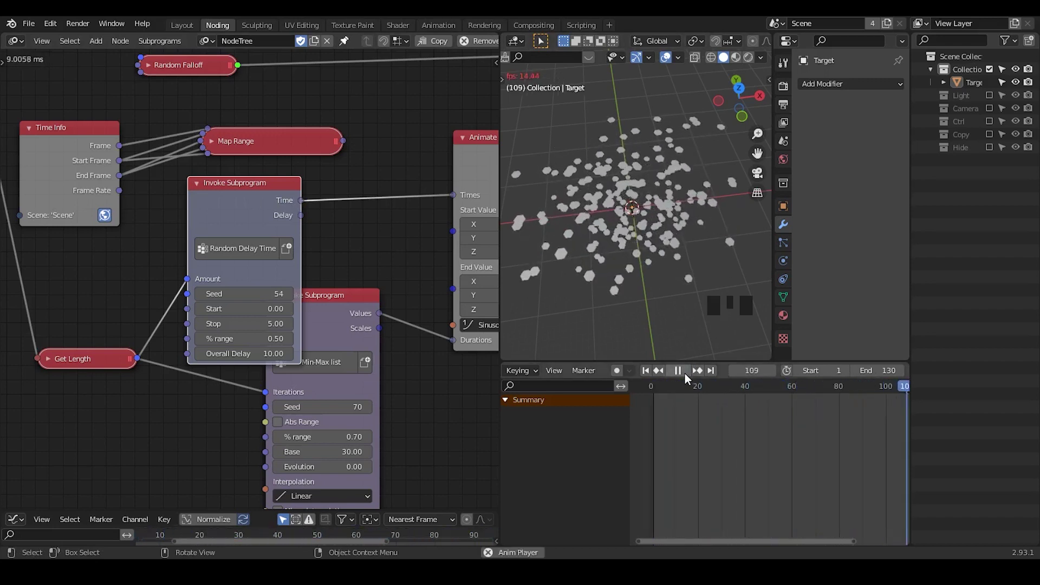
left_click_drag(688, 380, 689, 379)
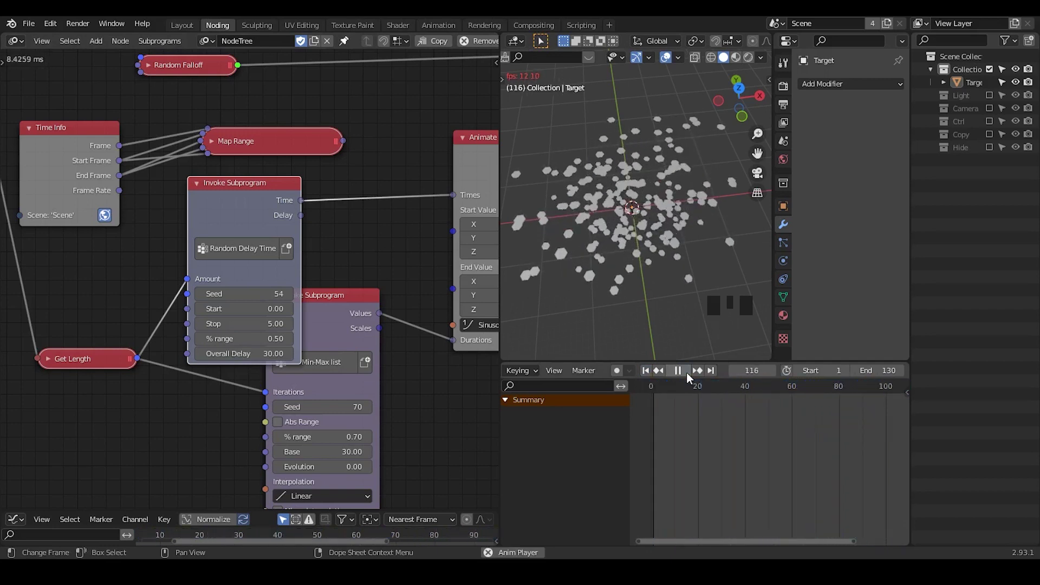
Step: Collapse the Random Delay Time node again and move it down and left
left_click_drag(690, 379, 200, 191)
left_click(200, 191)
left_click_drag(234, 196, 286, 221)
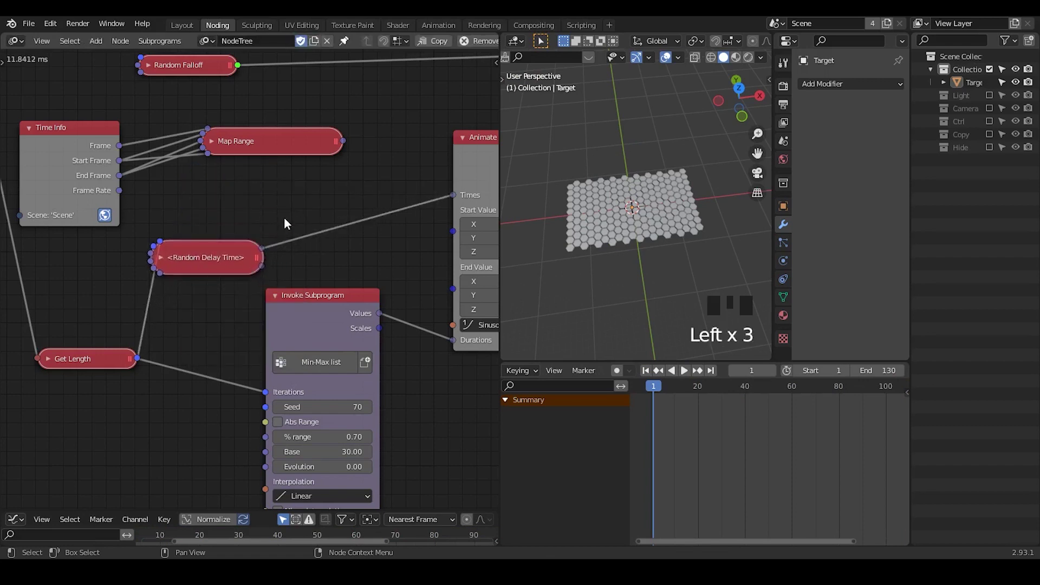
Step: Insert a Math node set to Subtract onto the delay link into Animate Vector's Times
key("ctrl+a")
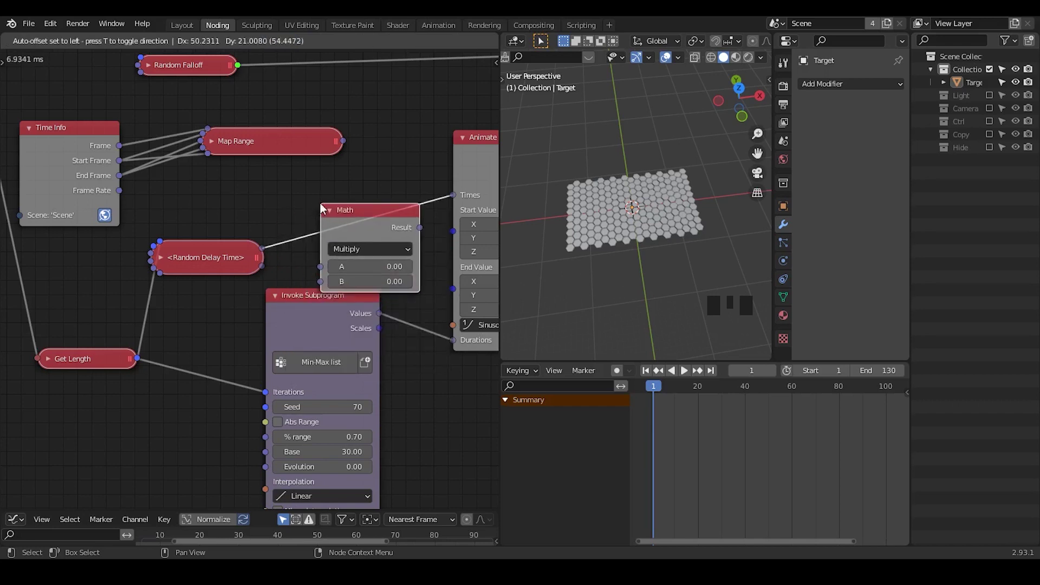
left_click_drag(360, 249, 272, 255)
left_click_drag(312, 235, 367, 230)
key("0")
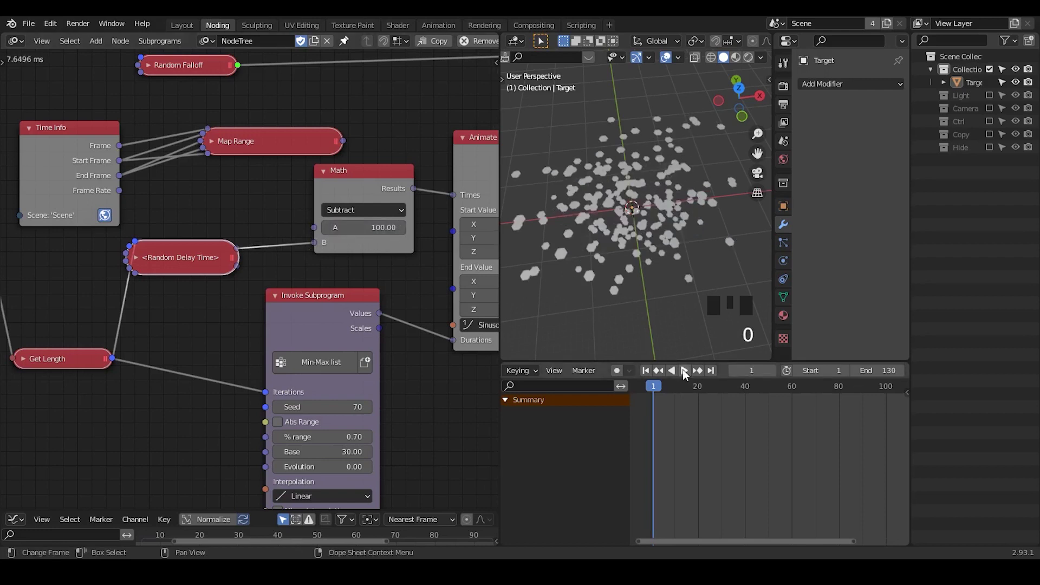
Step: Set the subtraction's A value to 85 and scrub the timeline to check the timing
left_click_drag(688, 375, 626, 210)
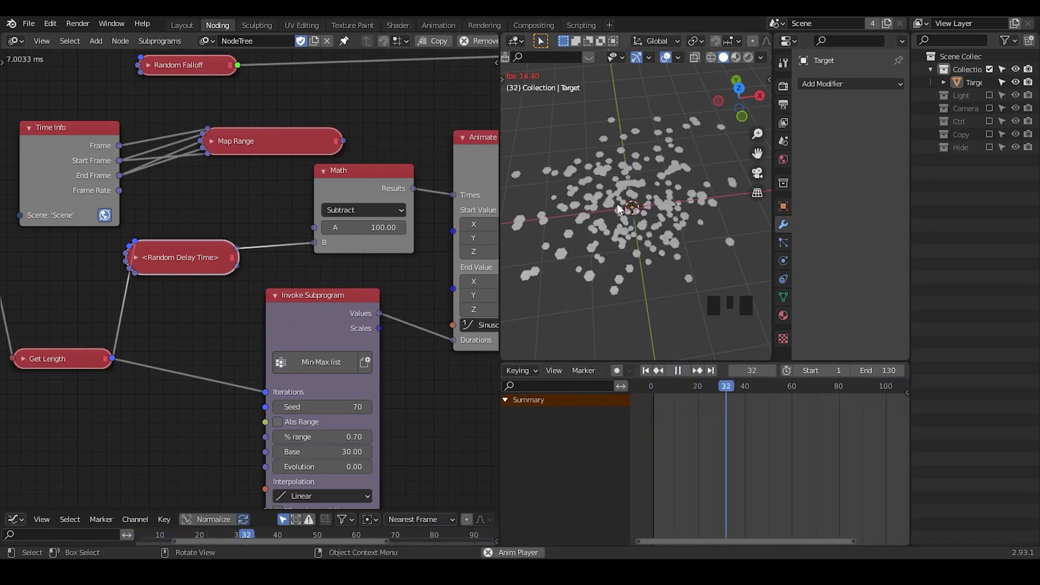
left_click_drag(688, 375, 313, 286)
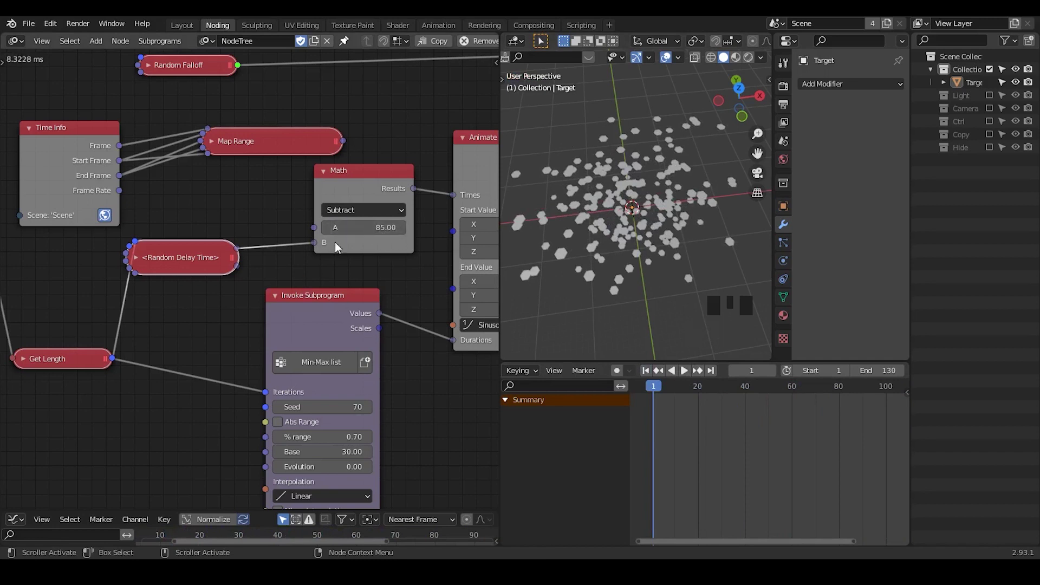
left_click_drag(688, 378, 399, 378)
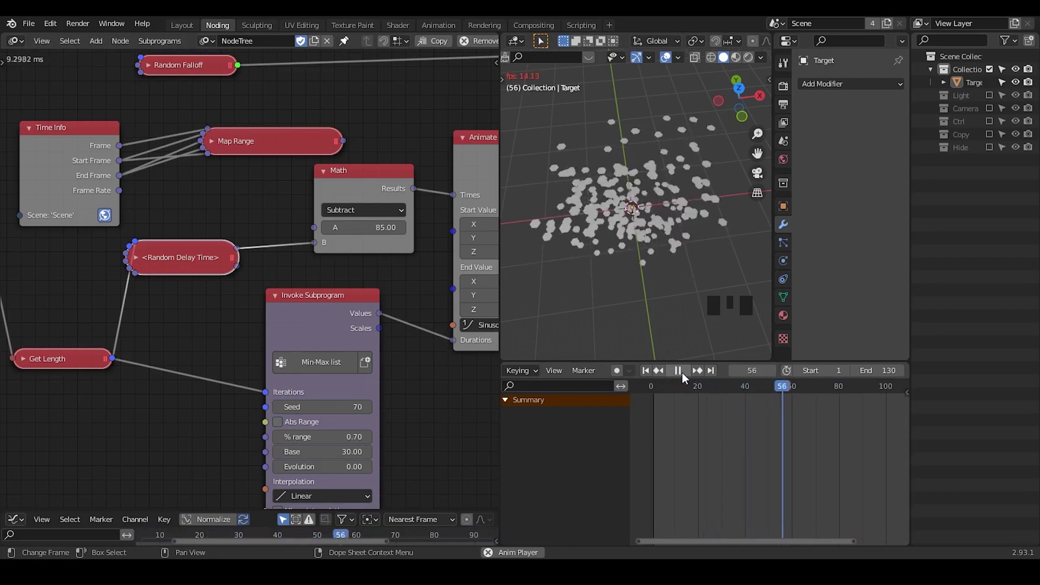
left_click(685, 379)
Step: Show the hexagon grid's material settings and scrub the animation to watch the hexagons assemble
left_click_drag(438, 267, 317, 250)
scroll("up", 3)
scroll("down", 3)
left_click_drag(355, 216, 407, 294)
scroll("down", 3)
left_click_drag(407, 219, 646, 233)
left_click_drag(645, 233, 788, 318)
left_click(787, 318)
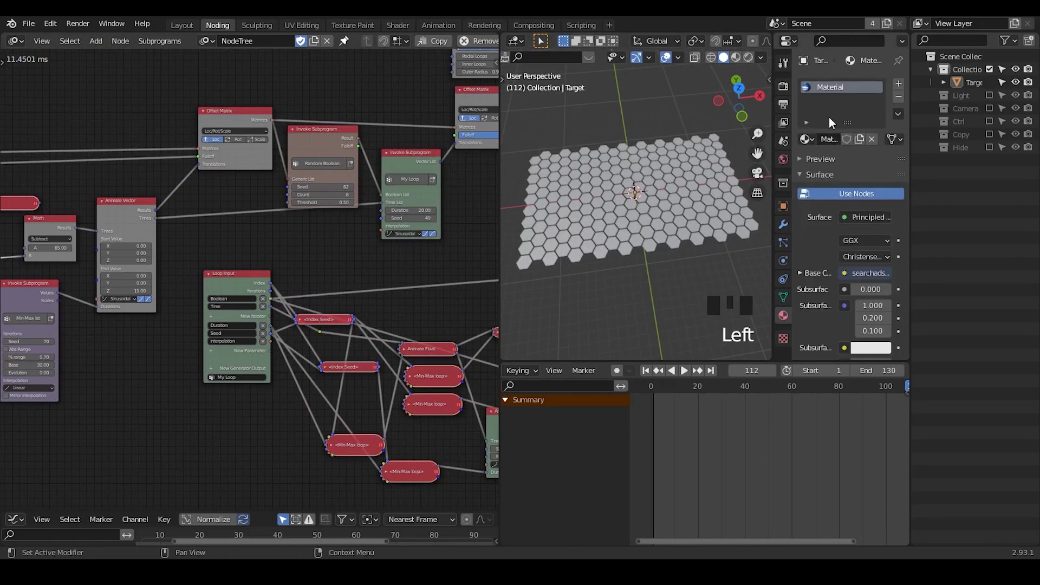
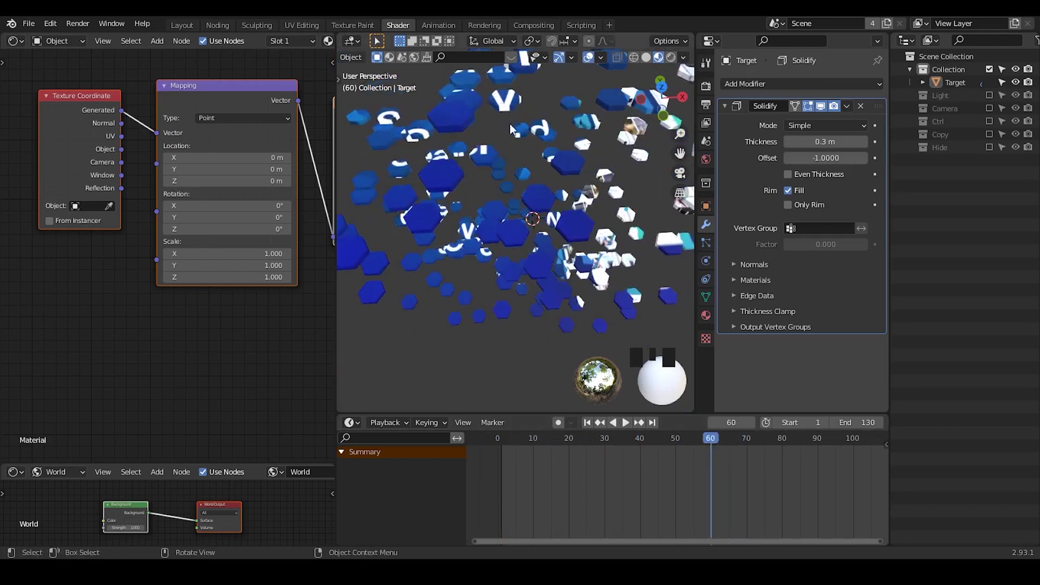
left_click_drag(728, 443, 773, 439)
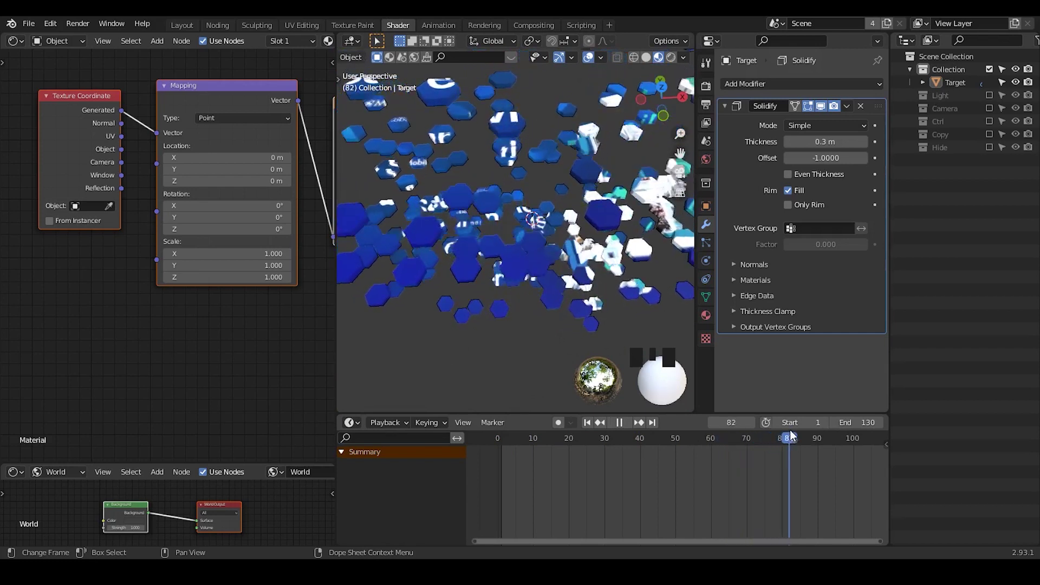
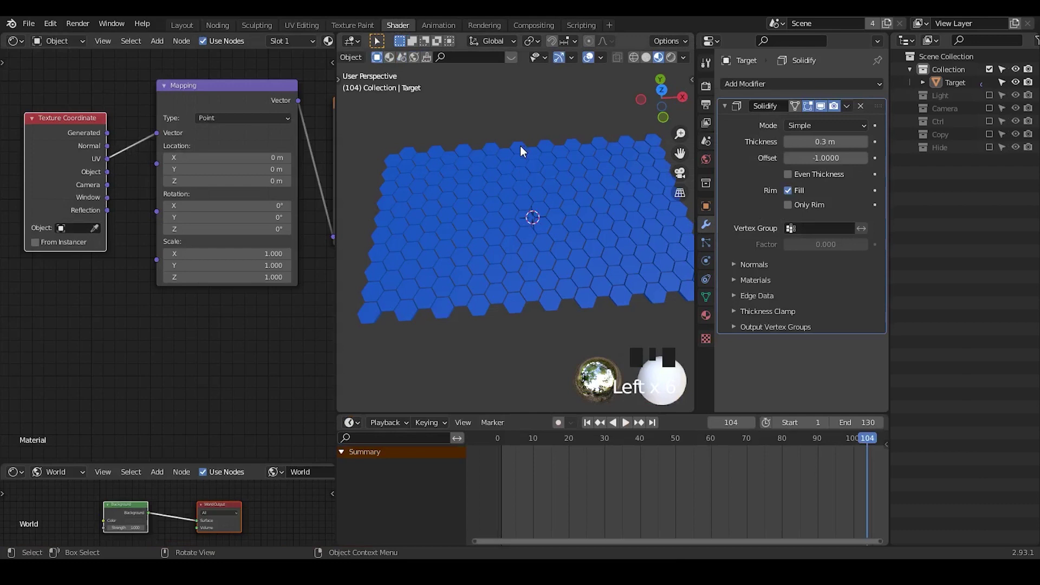
Step: Select the Target hexagon grid object and switch to the Noding workspace showing its Animation Nodes tree
left_click(538, 170)
left_click(543, 132)
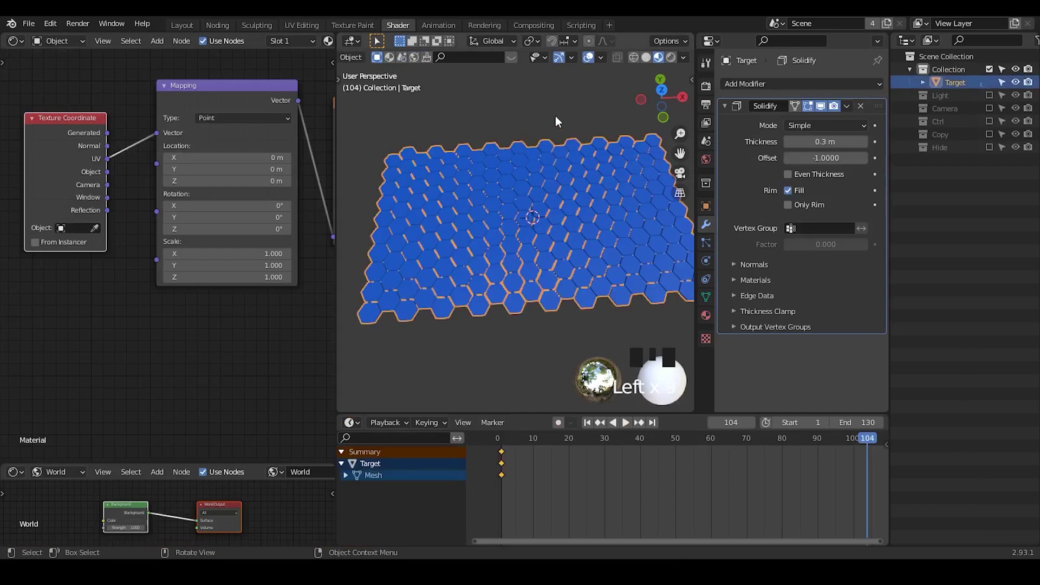
left_click(559, 122)
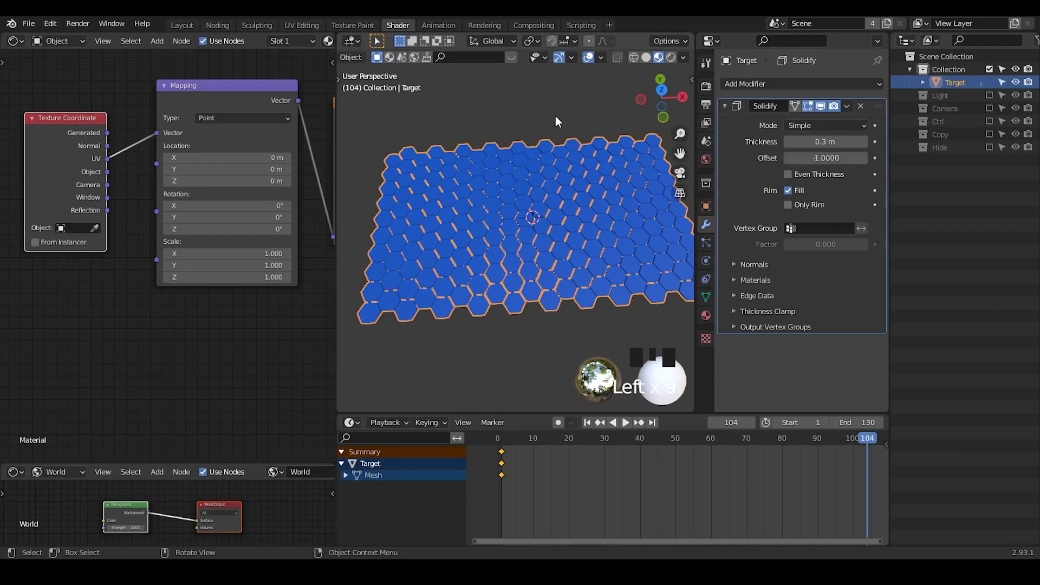
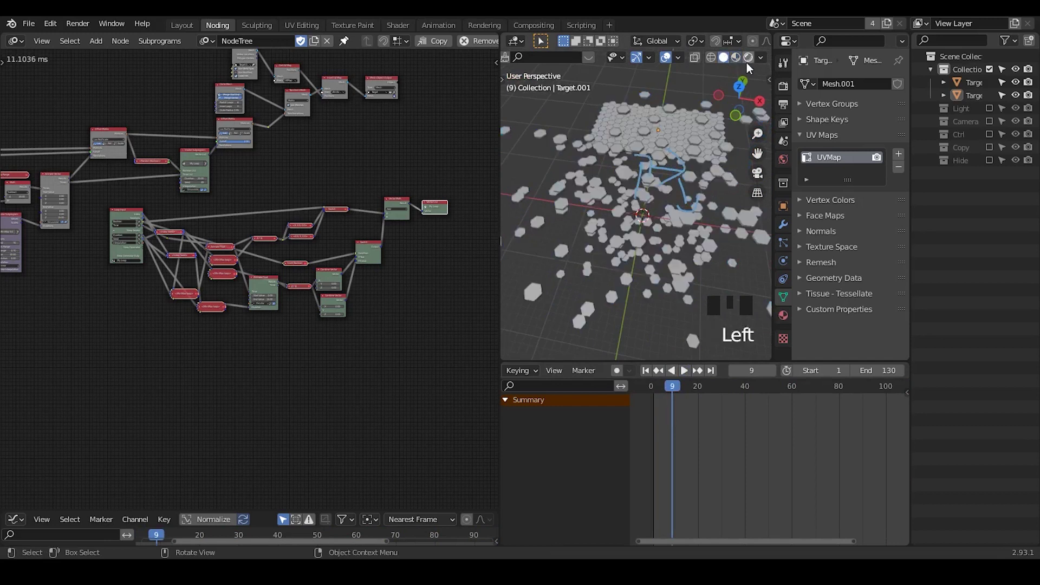
Step: Switch the viewport to Material Preview and move the Animate Float node lower among the loop nodes
left_click(739, 60)
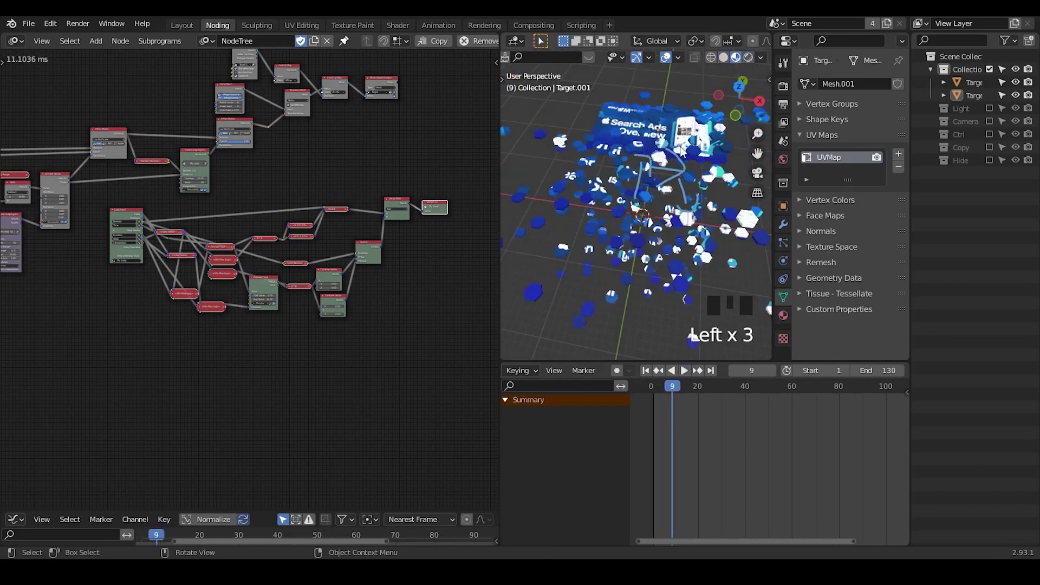
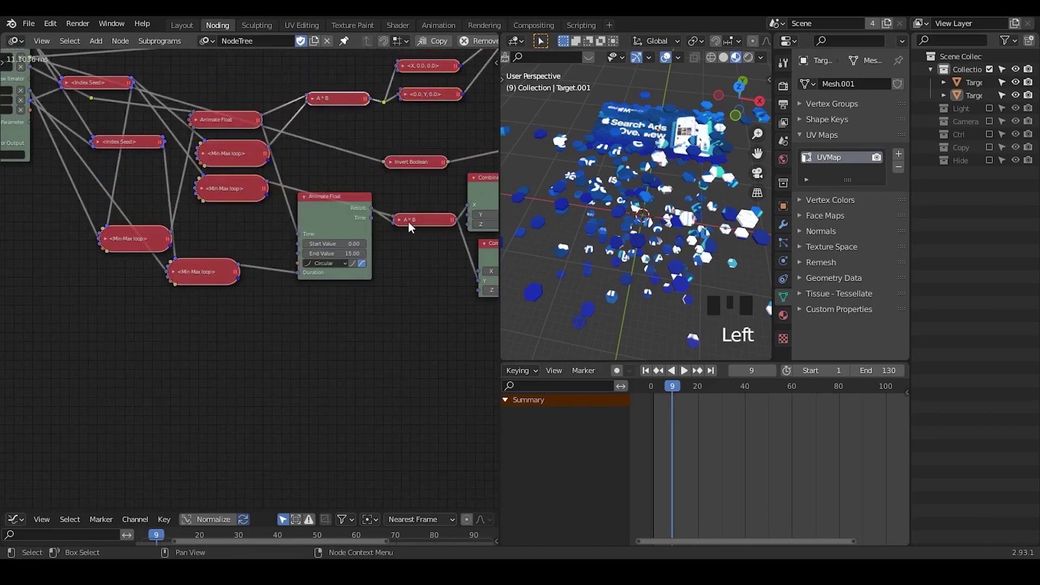
left_click(342, 213)
left_click_drag(238, 125, 241, 132)
left_click(318, 262)
left_click(237, 164)
left_click(225, 275)
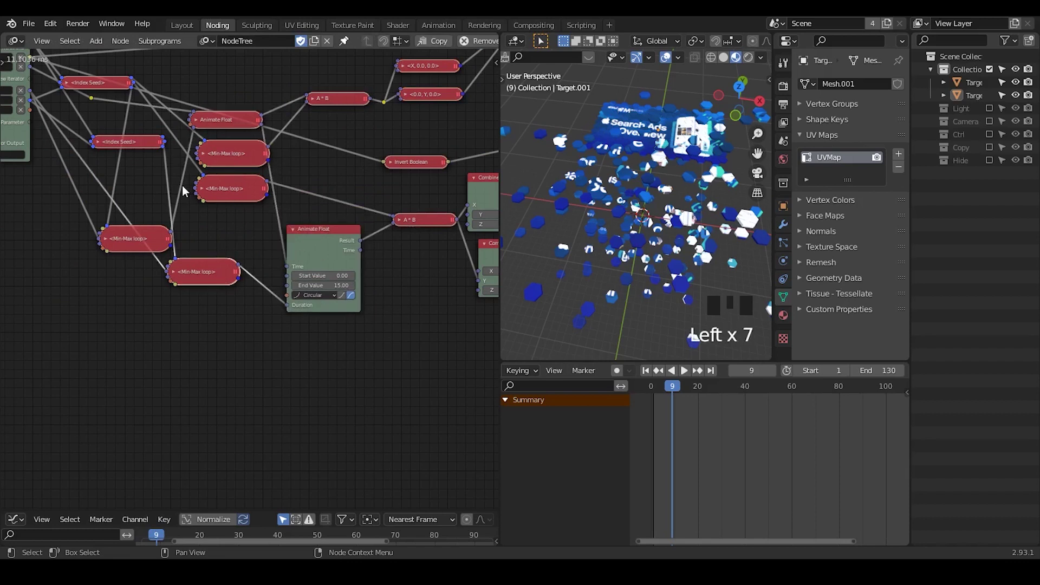
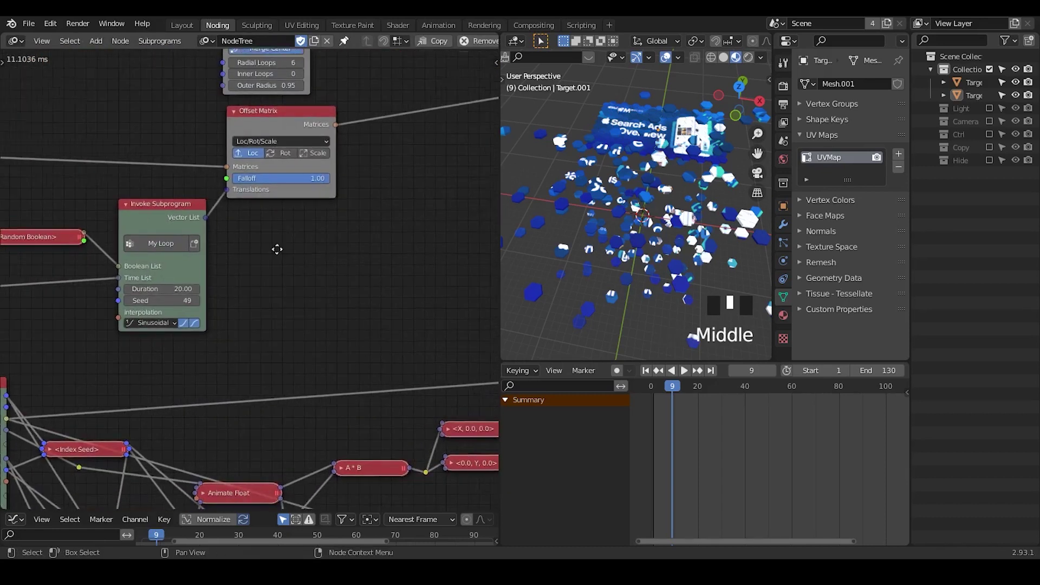
Step: Duplicate the Offset Matrix node and the My Loop Invoke Subprogram node with Shift+D
left_click_drag(284, 221, 213, 152)
left_click(213, 152)
key("shift+d")
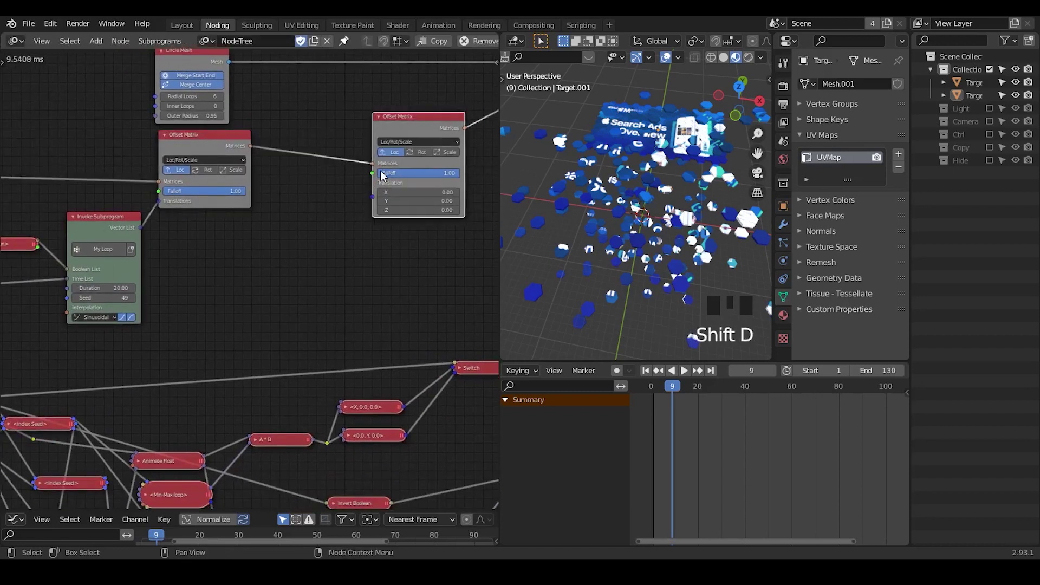
left_click(106, 244)
key("shift+d")
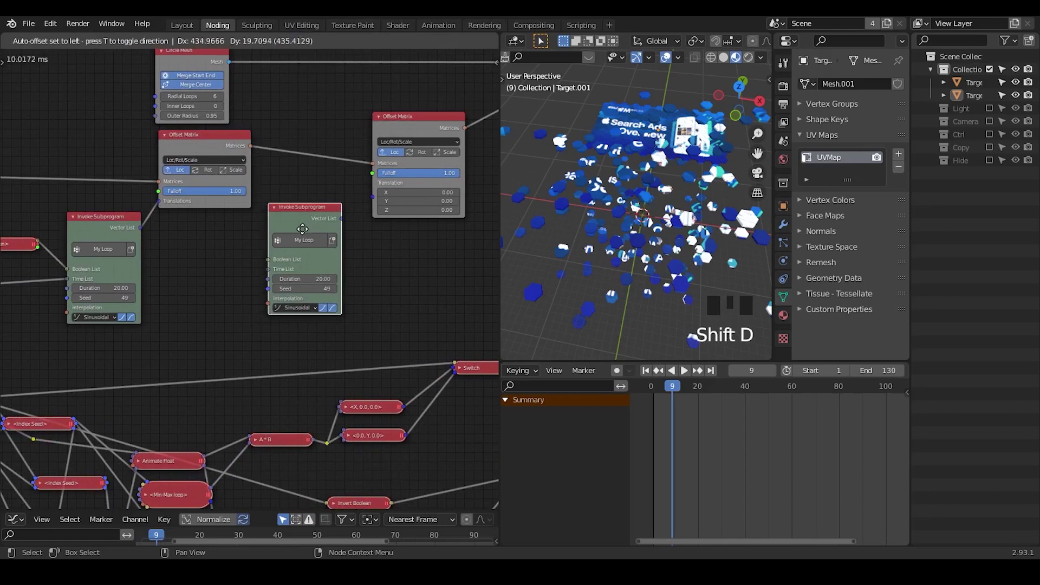
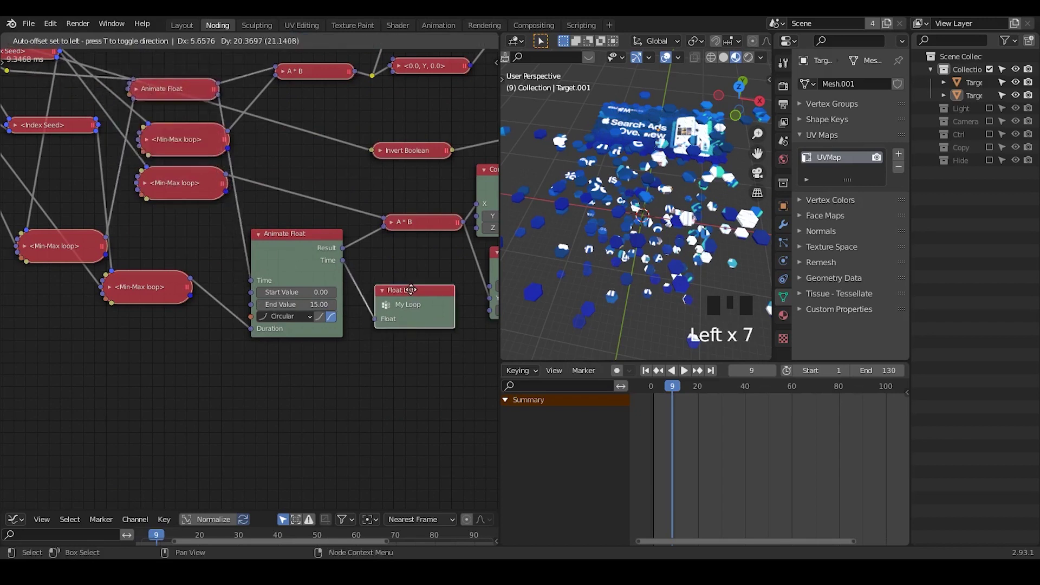
Step: Wire the Animate Float result into the My Loop Float List output node
left_click_drag(334, 95, 304, 177)
left_click(304, 176)
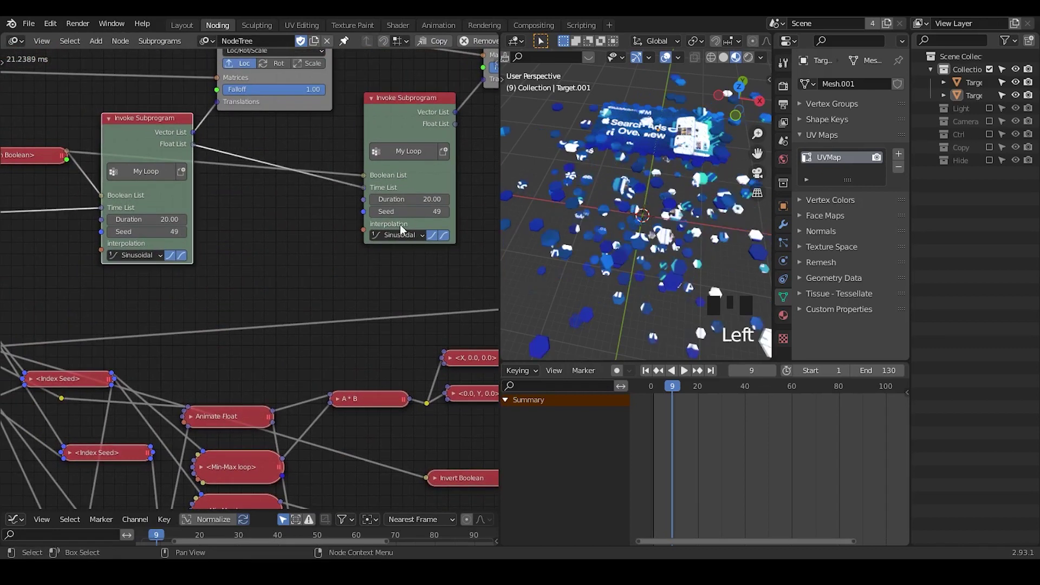
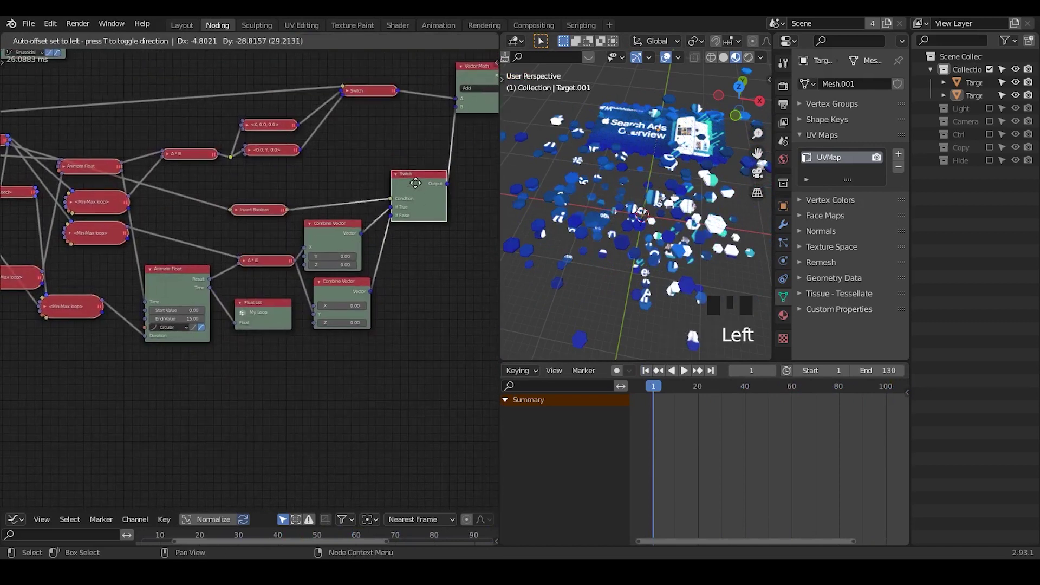
Step: Reposition the Switch node and frame the whole node tree in view
left_click_drag(435, 161, 322, 158)
left_click_drag(311, 172, 347, 131)
left_click_drag(356, 139, 378, 259)
left_click_drag(378, 259, 256, 228)
key("g")
Step: Box-select the lower node cluster and start moving it up under the main tree
left_click(229, 270)
left_click_drag(327, 250, 251, 280)
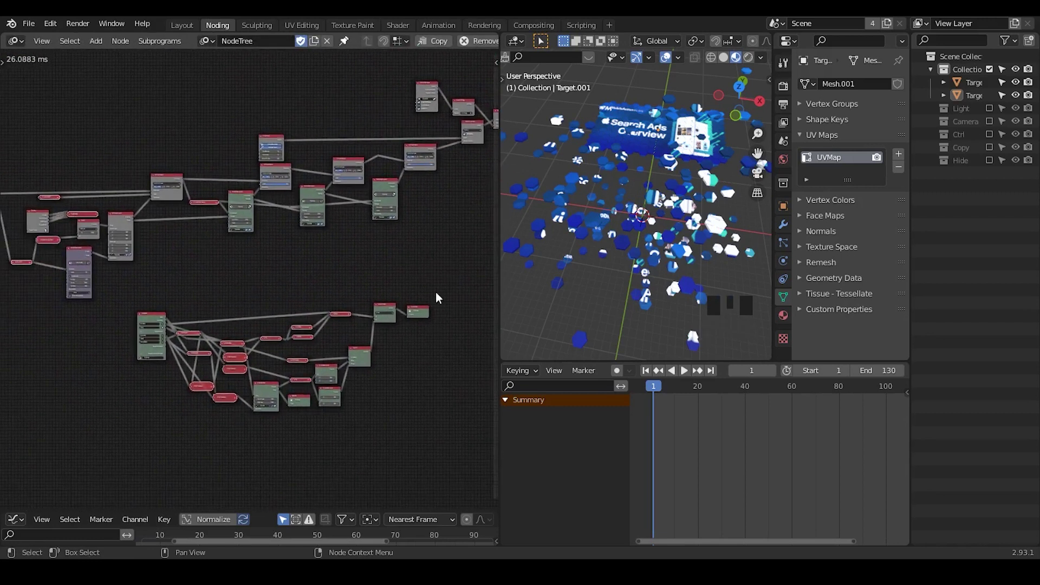
left_click(389, 313)
key("g")
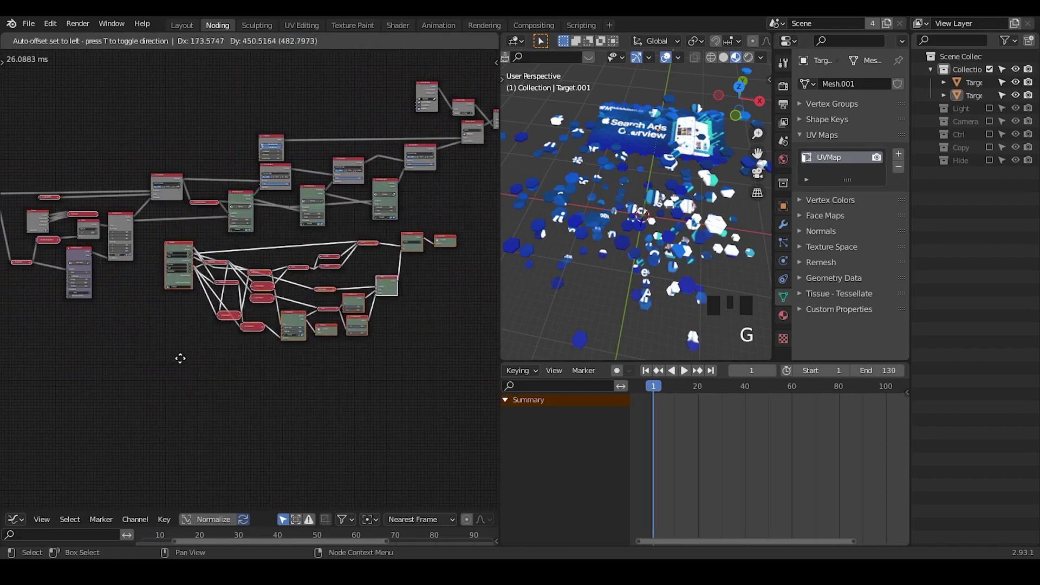